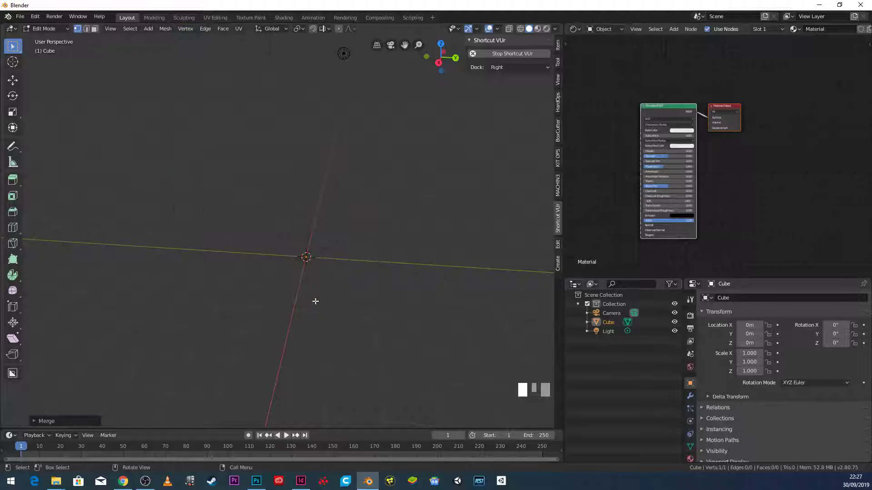
Step: Extrude the vertex in front orthographic view to trace the foot and stem of the profile
scroll(up, 3)
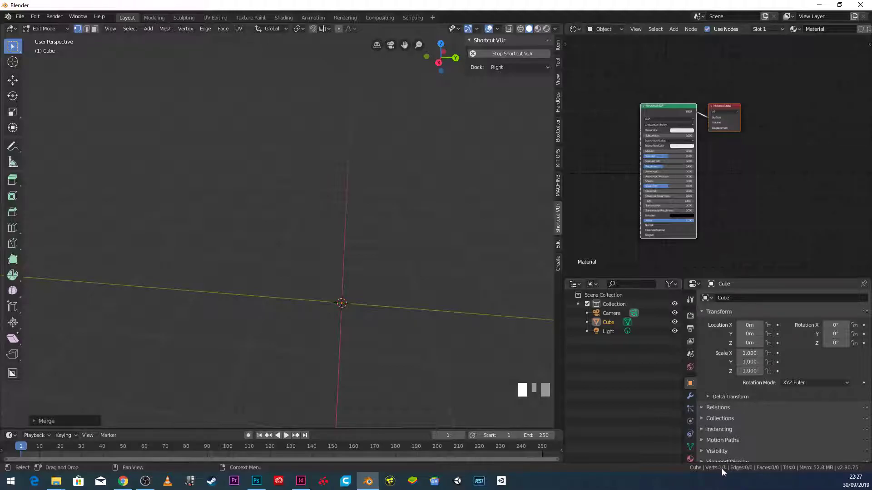
key(KP_1)
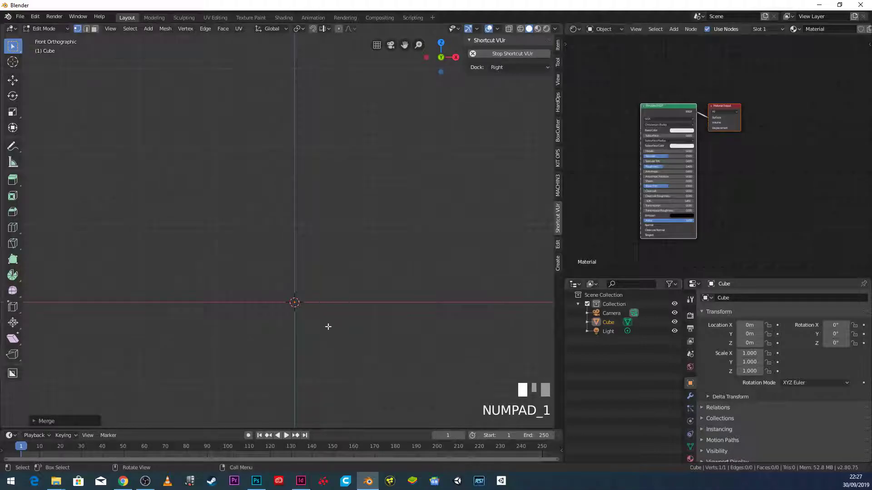
drag(106, 127, 437, 395)
scroll(up, 3)
key(e)
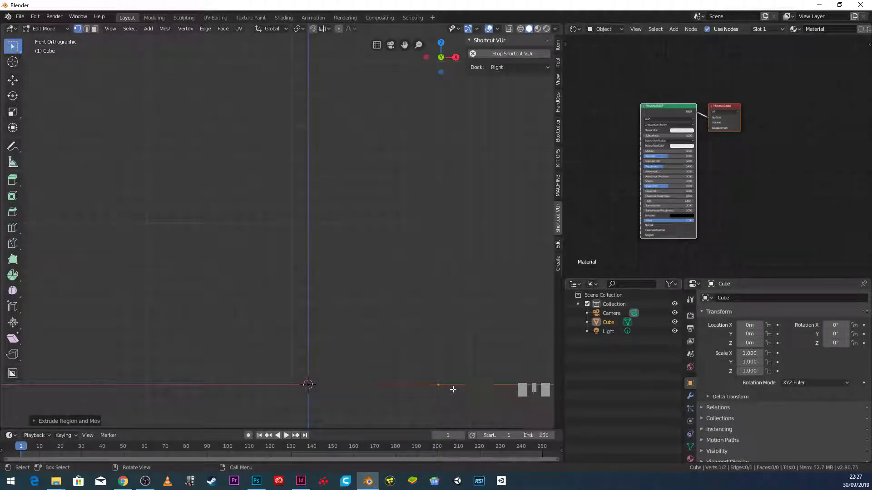
key(e)
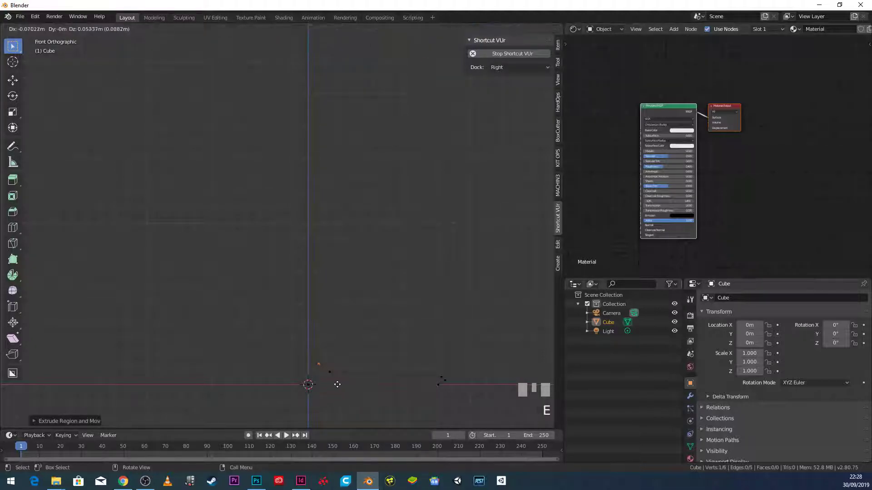
click(337, 383)
key(e)
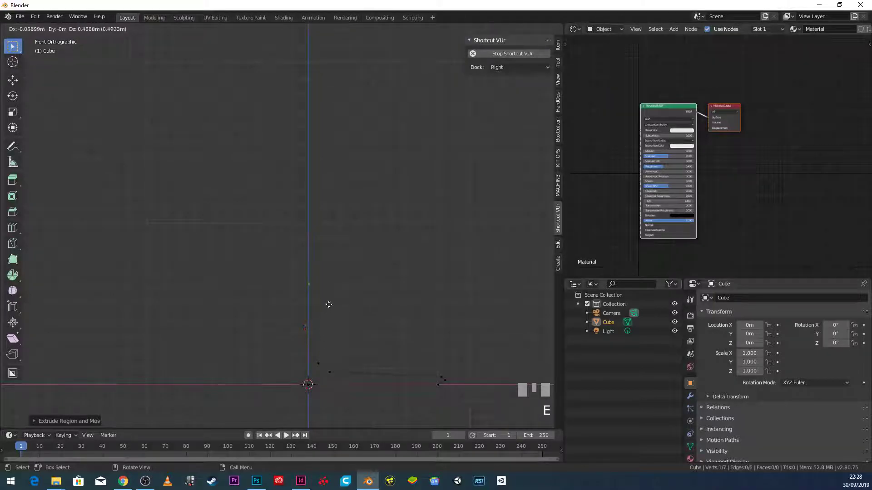
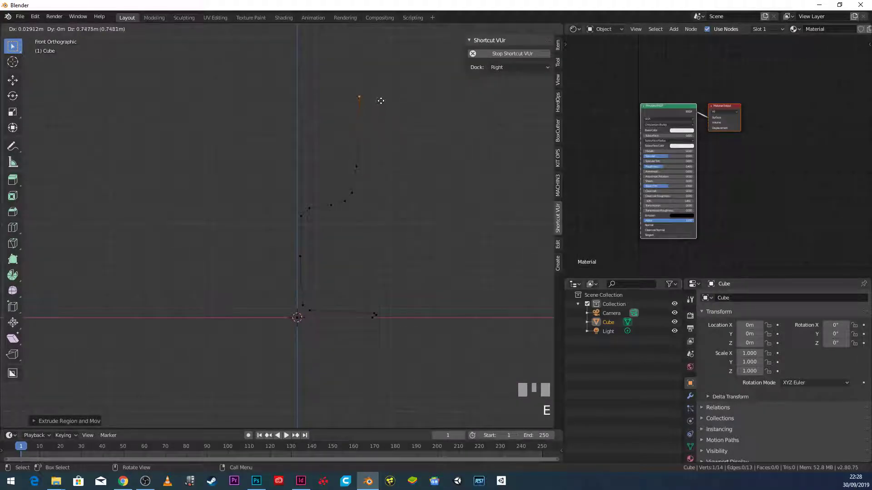
click(380, 100)
key(e)
click(376, 105)
Step: Continue extruding points to shape the bowl, completing the 21-vertex half profile
key(e)
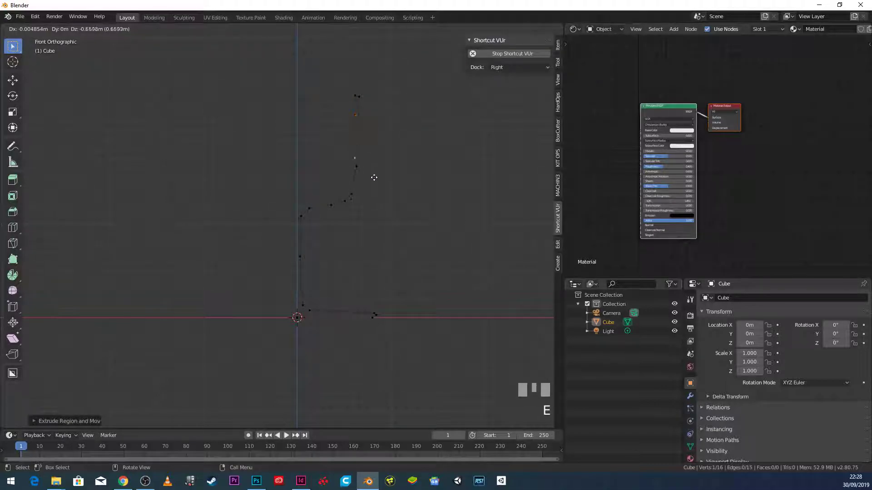
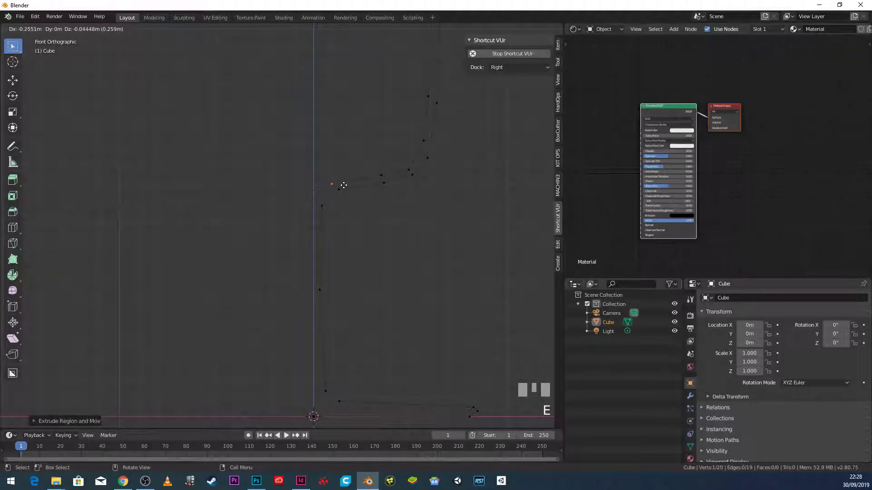
click(348, 181)
key(e)
click(326, 181)
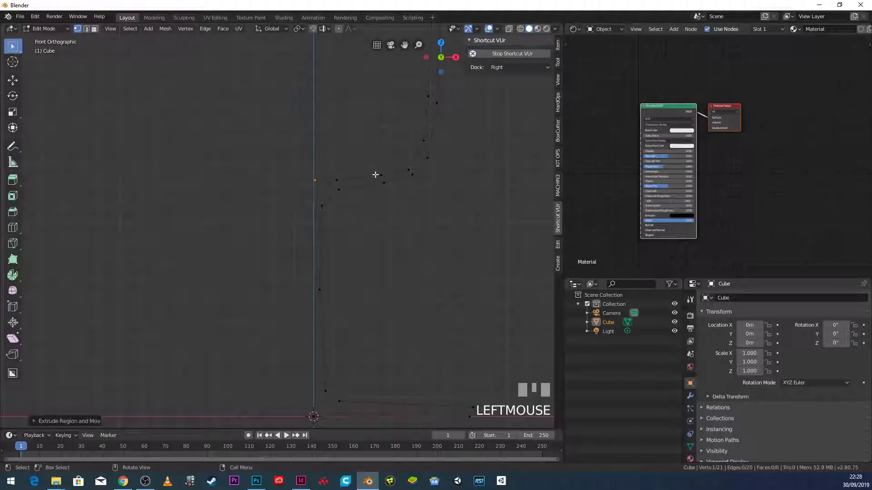
click(380, 174)
click(384, 180)
click(380, 174)
scroll(down, 3)
scroll(up, 3)
click(321, 168)
scroll(down, 3)
drag(320, 287, 326, 313)
scroll(up, 3)
click(326, 313)
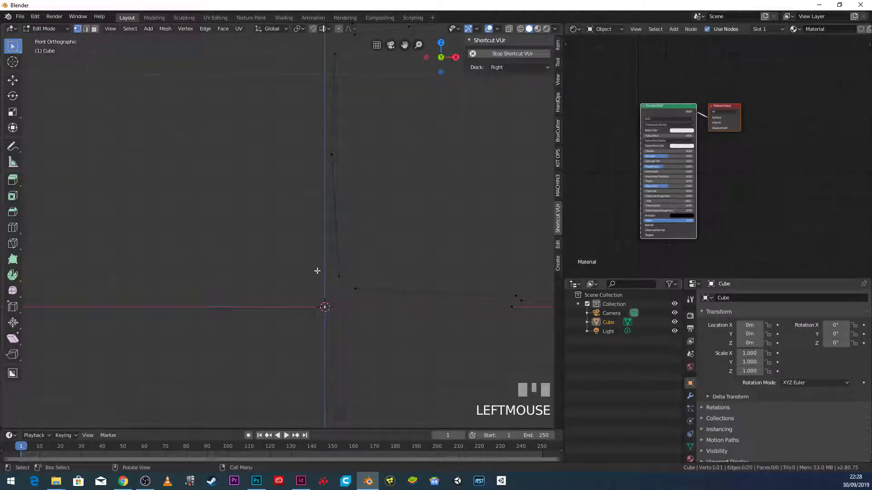
drag(322, 129, 315, 226)
Step: Select every profile vertex and view it from the top orthographic angle
scroll(up, 3)
scroll(down, 3)
scroll(up, 3)
key(a)
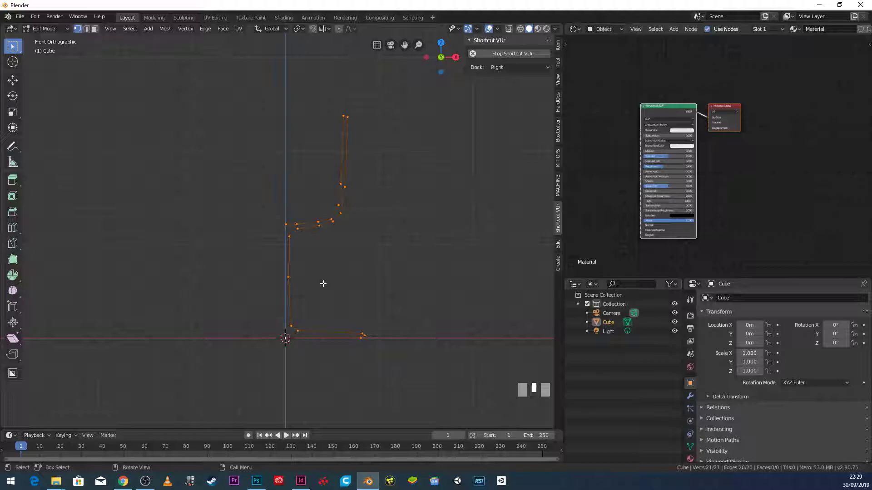
key(KP_7)
drag(322, 281, 284, 152)
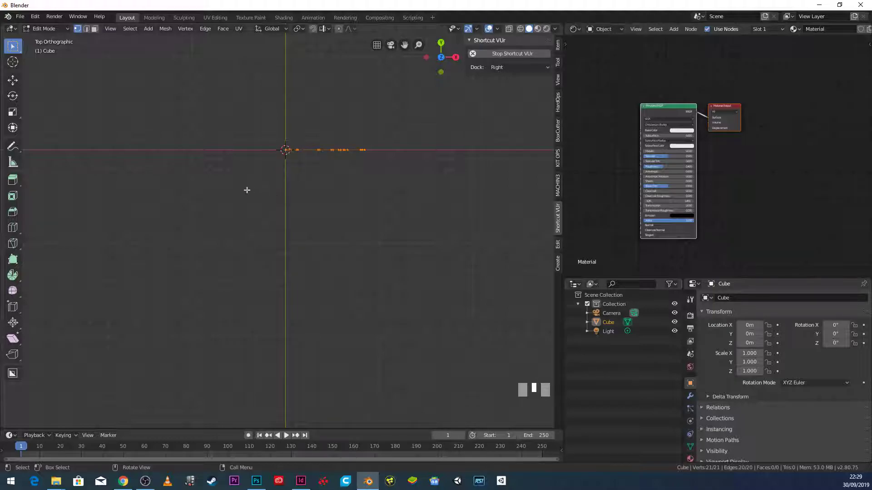
drag(21, 278, 16, 277)
Step: Activate the Spin tool from the toolbar to revolve the profile around the centre
click(16, 278)
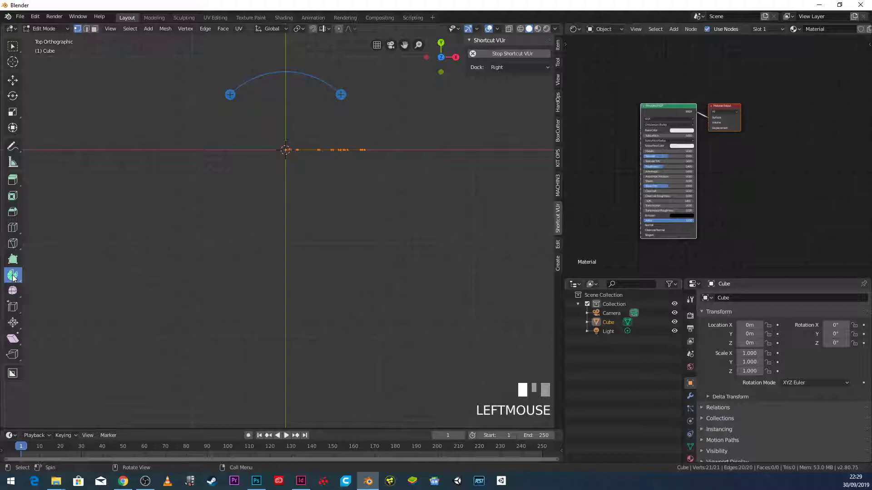
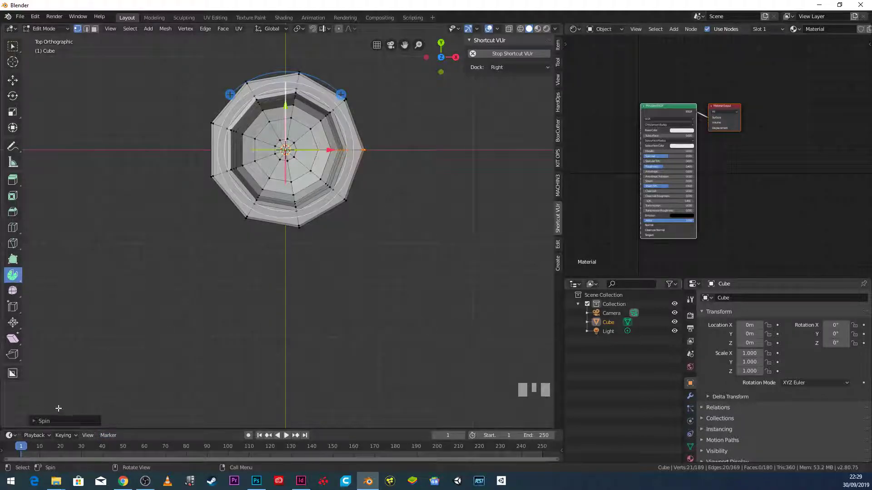
Step: Raise the spin Steps to 12 for the full 360° sweep and check the glass from the side
click(36, 424)
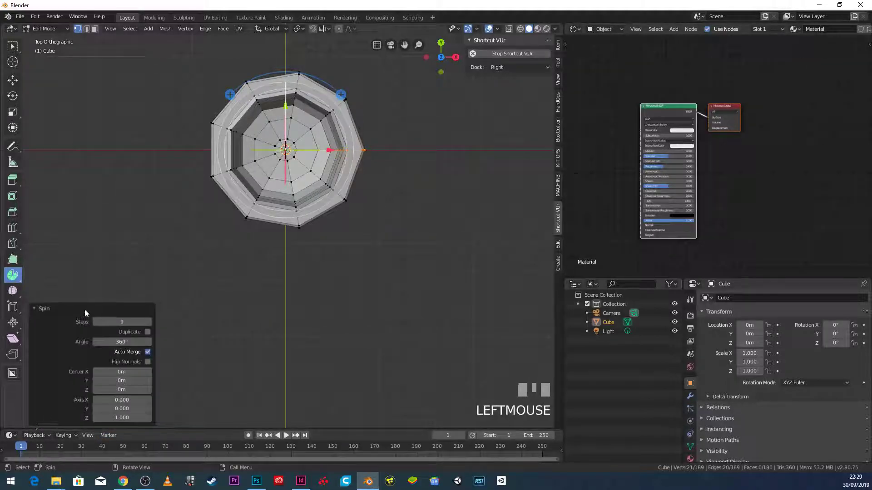
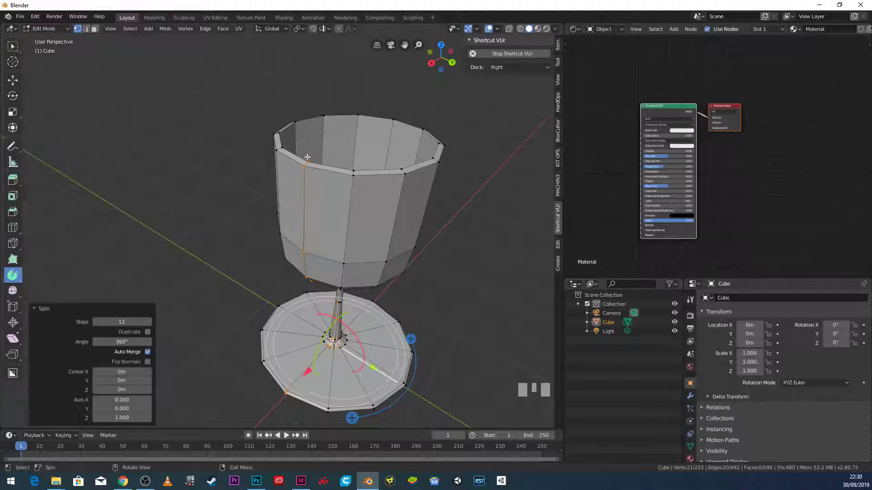
drag(327, 192, 300, 141)
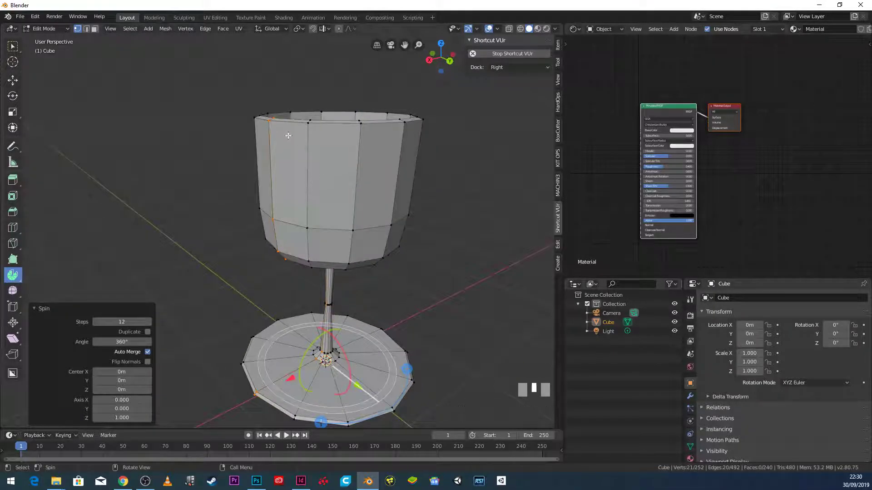
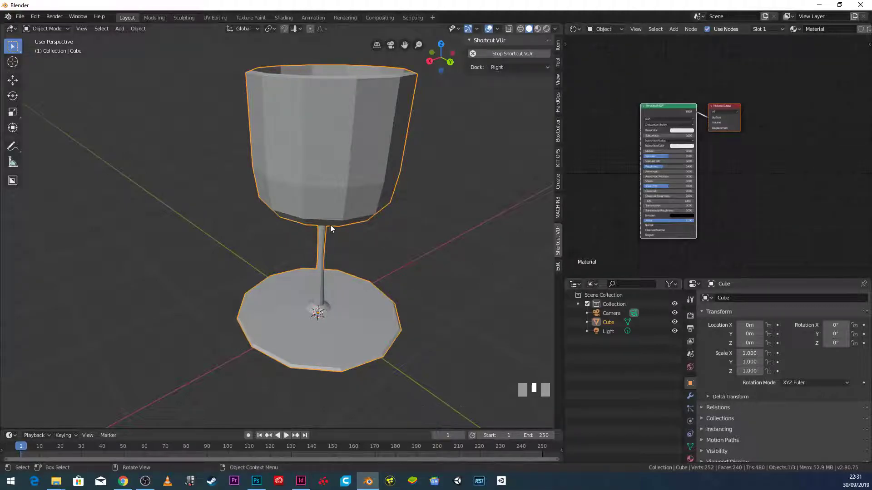
Step: Inspect the glass from several angles in Object Mode and apply Shade Smooth to it
drag(294, 241, 340, 216)
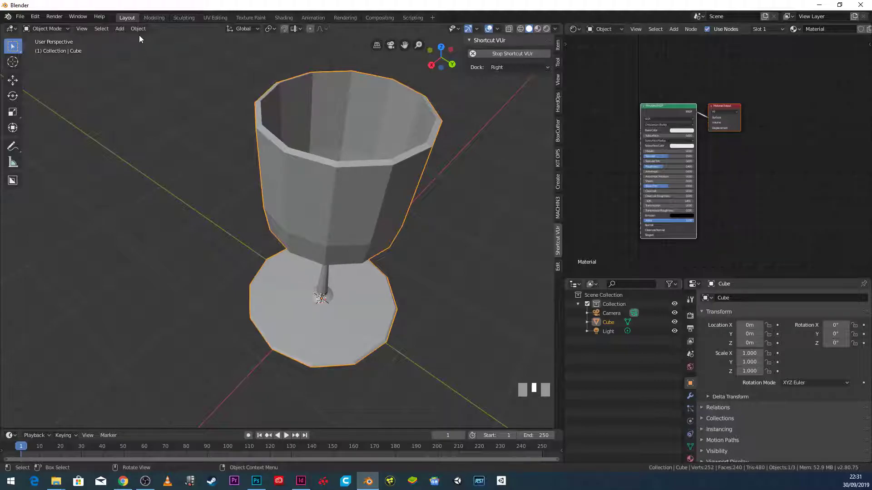
drag(144, 34, 303, 205)
drag(303, 205, 400, 142)
drag(148, 30, 282, 206)
drag(283, 206, 137, 33)
drag(137, 32, 385, 250)
drag(385, 250, 689, 399)
click(689, 398)
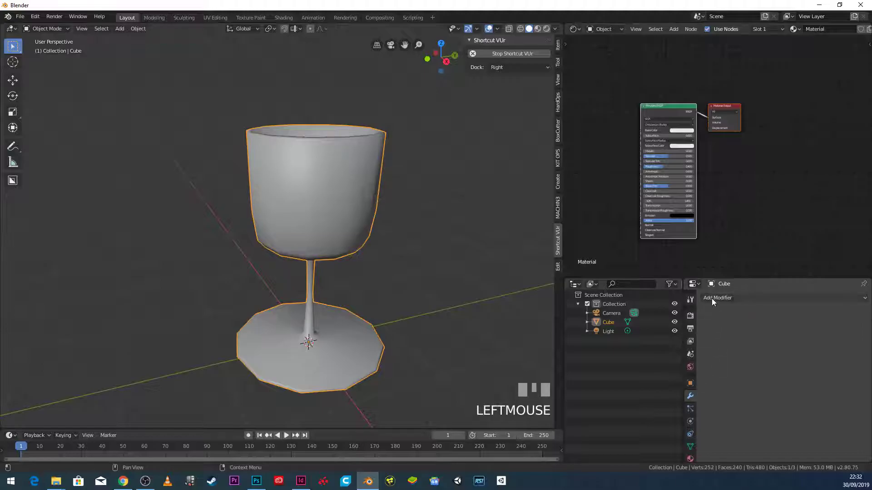
Step: Switch the viewport to rendered shading so the glass shows lighting and cast shadows
drag(715, 301, 278, 224)
drag(279, 224, 350, 289)
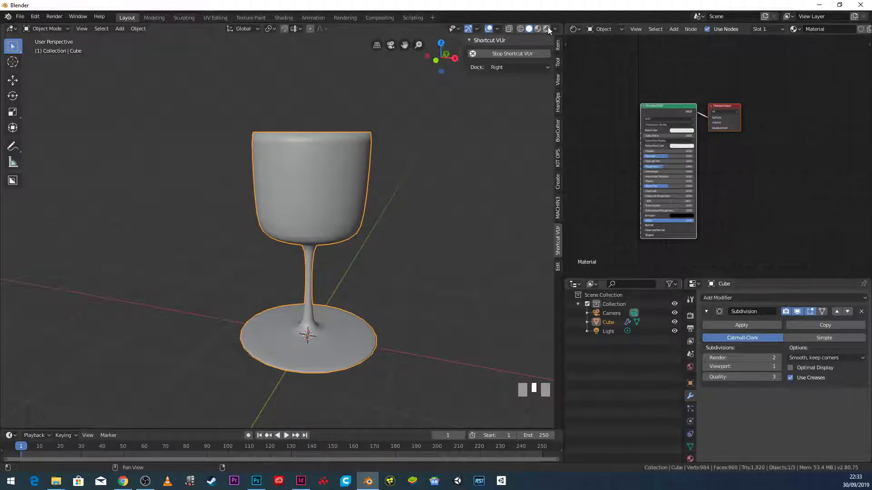
click(551, 30)
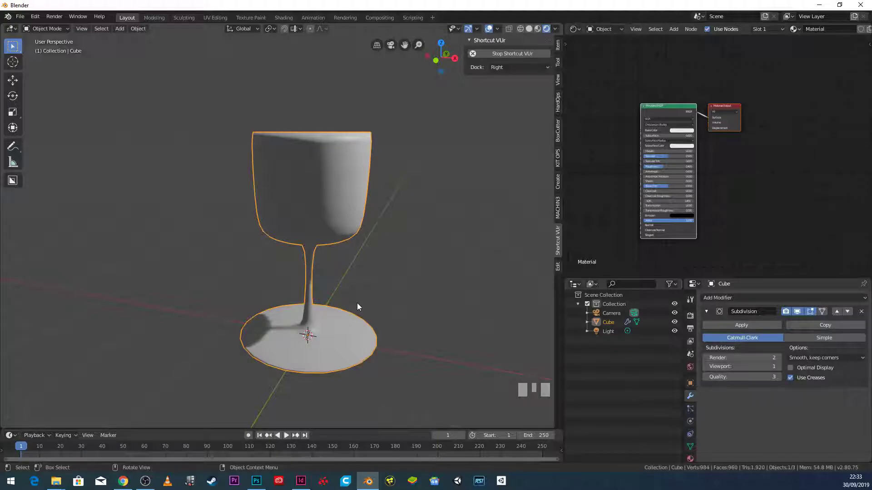
Step: Add a floor plane under the glass and extrude its back and side edges up into walls
key(KP_7)
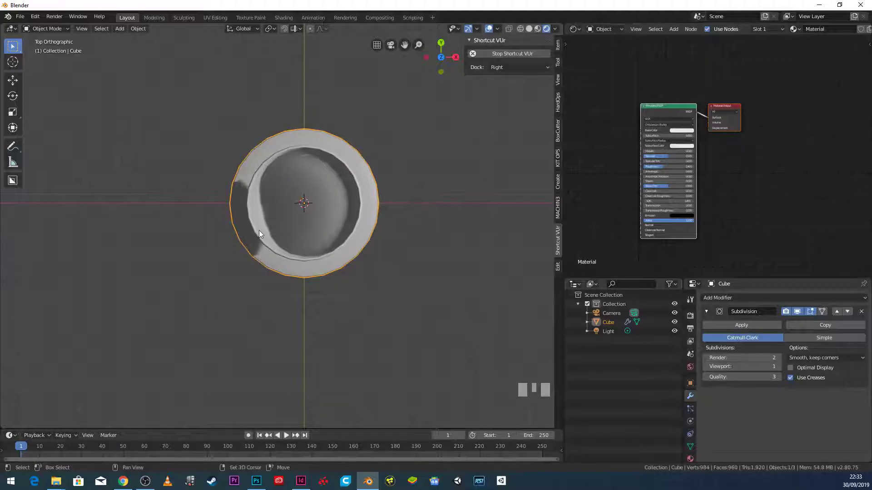
key(shift+a)
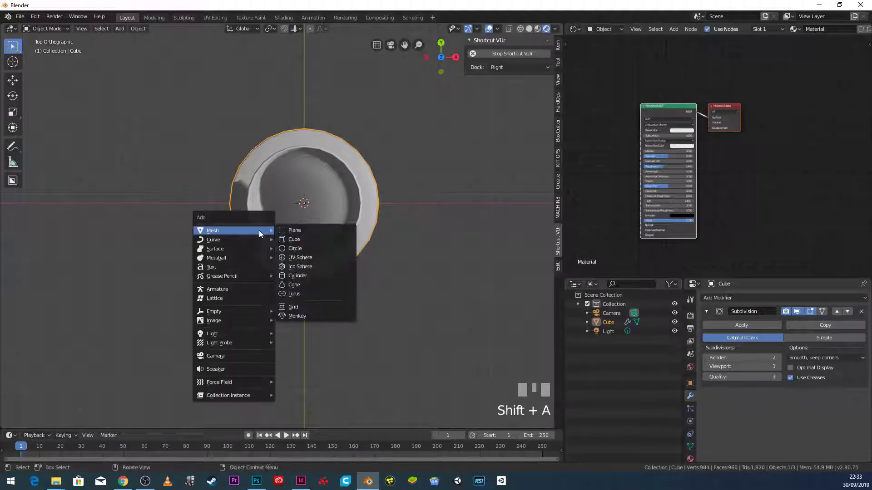
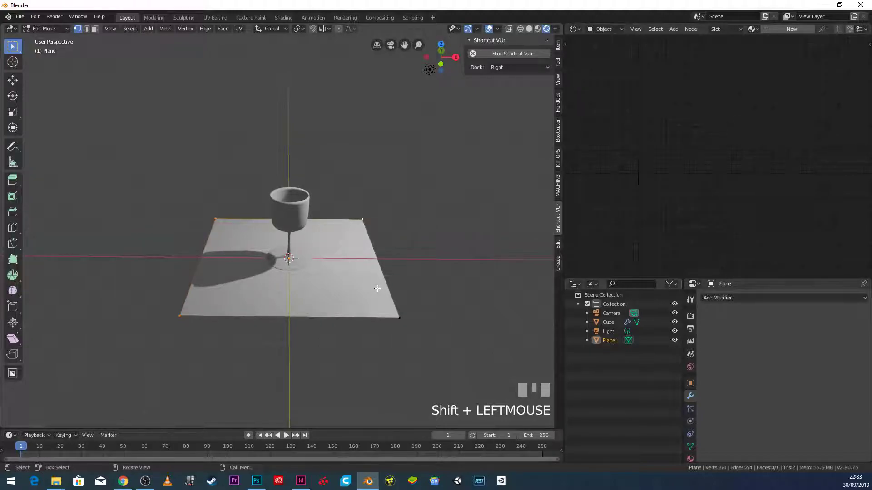
key(e)
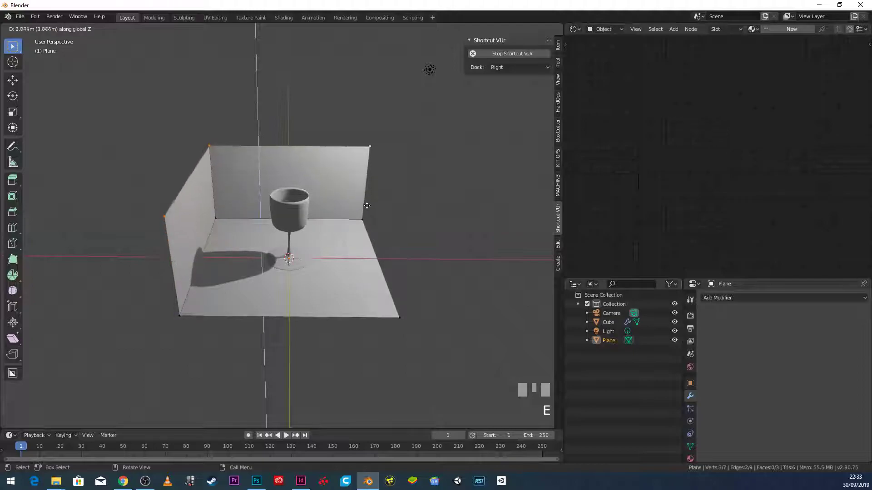
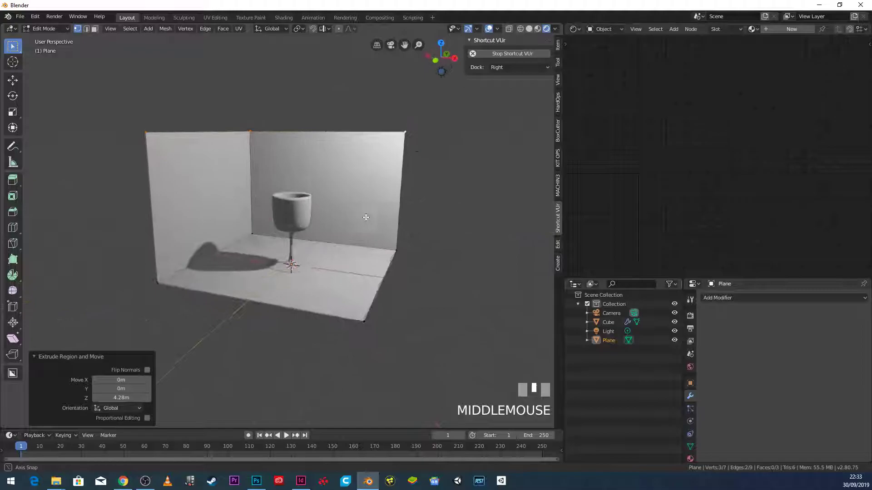
key(Tab)
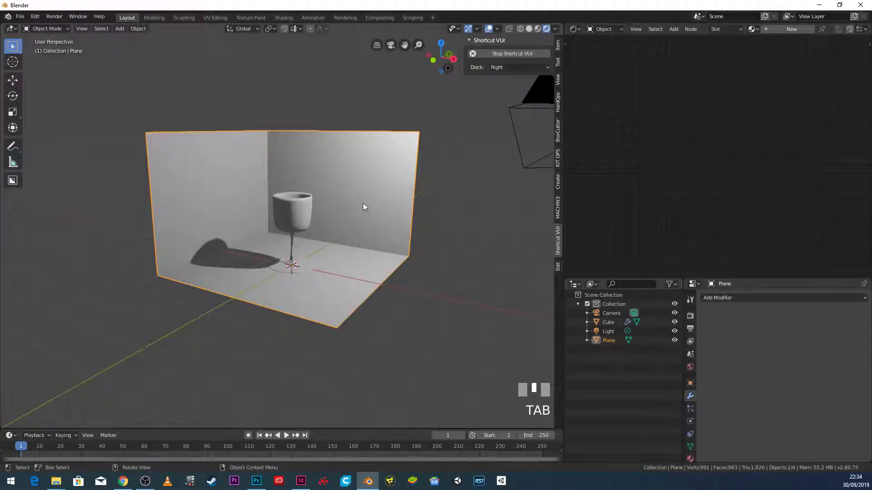
Step: Create a material named 'white' for the backdrop with a white base colour
click(392, 160)
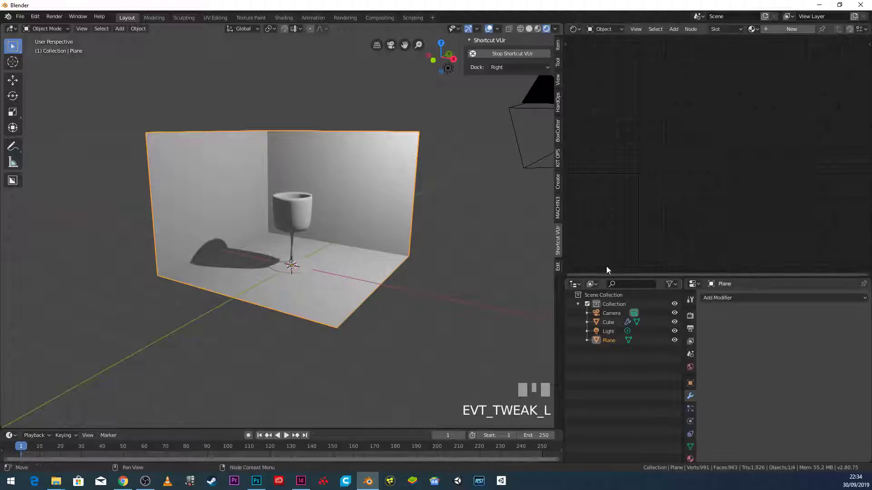
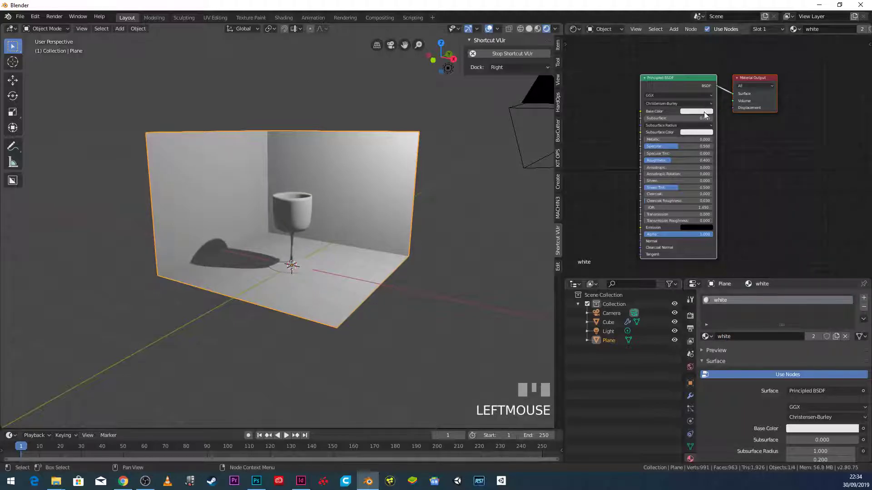
click(707, 115)
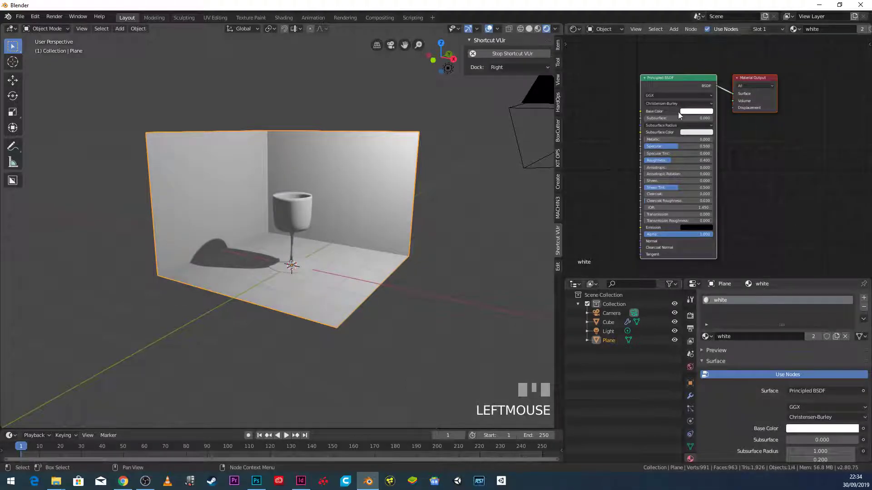
Step: Give the wine glass its own new material and rename it 'glass'
click(288, 220)
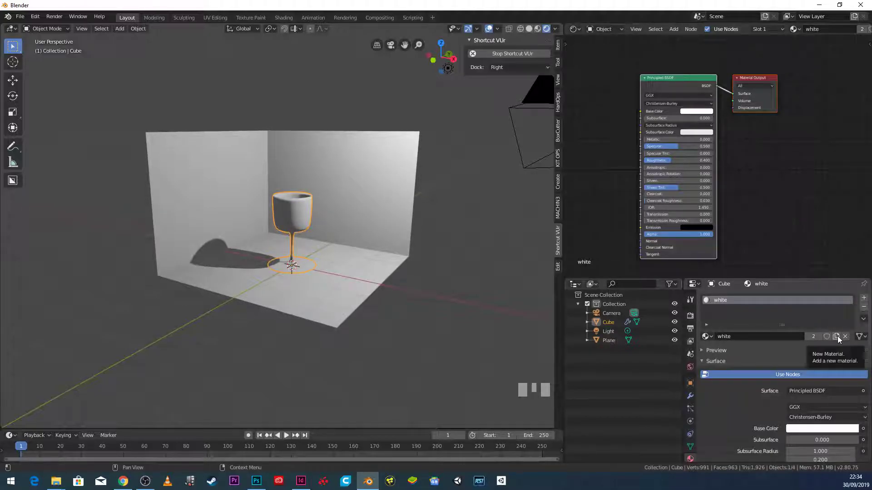
click(841, 338)
drag(760, 336, 640, 186)
key(s)
key(Return)
scroll(up, 3)
Step: Open the glass material's node tree and select its default Principled BSDF node
drag(640, 186, 780, 81)
click(780, 80)
click(706, 82)
click(675, 89)
click(774, 188)
click(701, 93)
click(694, 88)
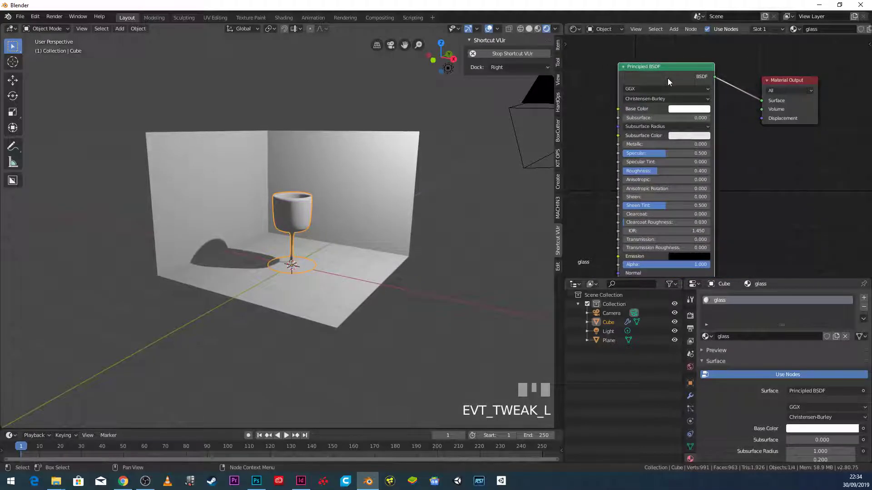
Step: Replace the Principled BSDF with a Glass BSDF (roughness 0.515, IOR 0.550) wired to Surface
key(Delete)
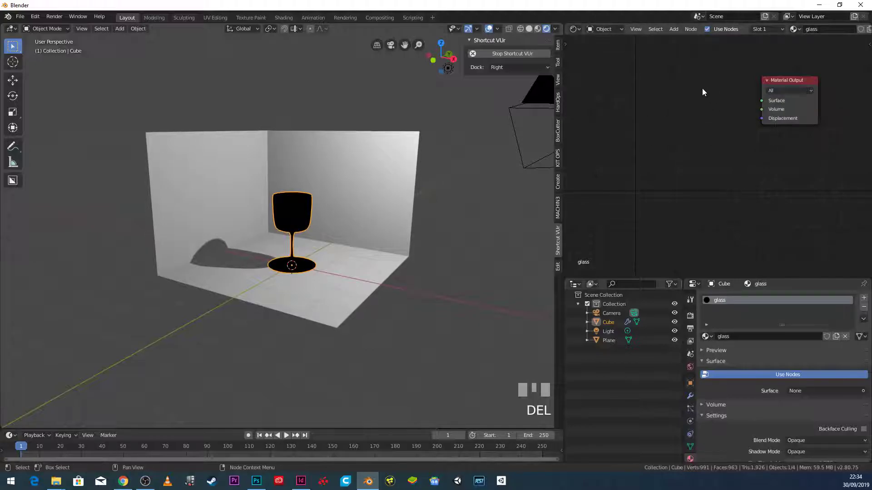
key(shift+a)
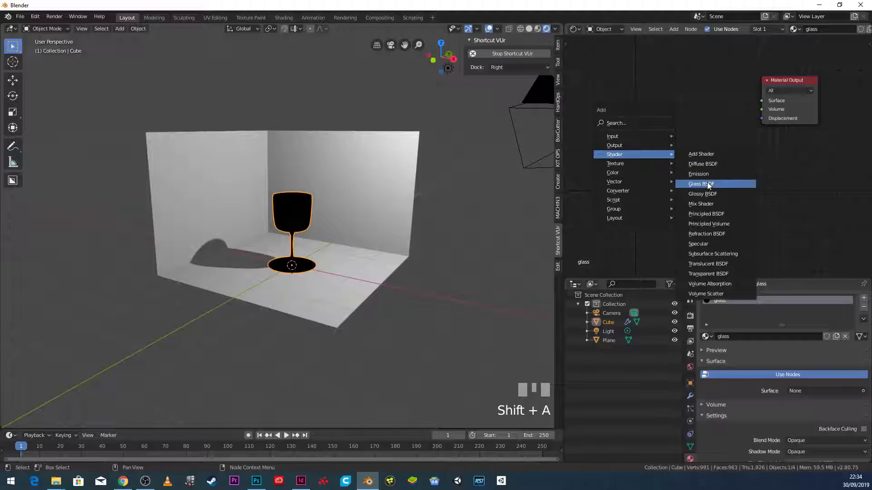
click(649, 100)
drag(714, 113, 365, 243)
scroll(up, 3)
middle_click(365, 242)
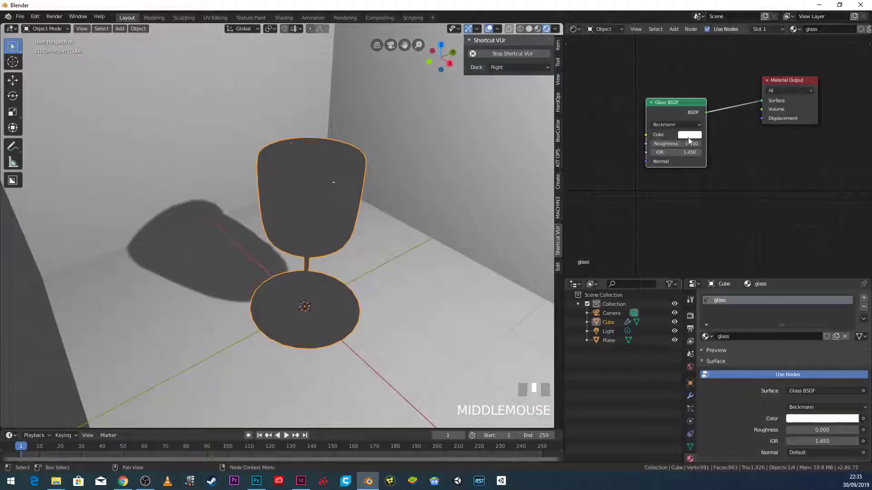
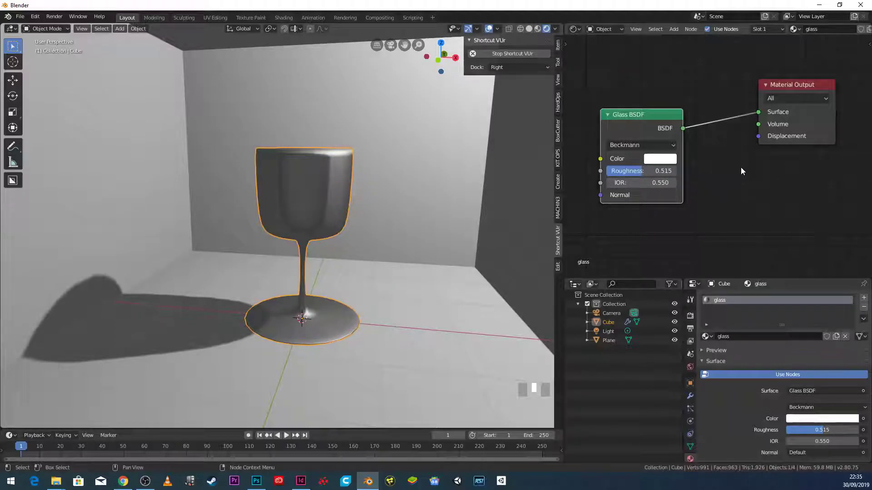
Step: Lock the camera to the view and frame the wine glass through it
drag(381, 239, 478, 225)
scroll(down, 3)
click(478, 225)
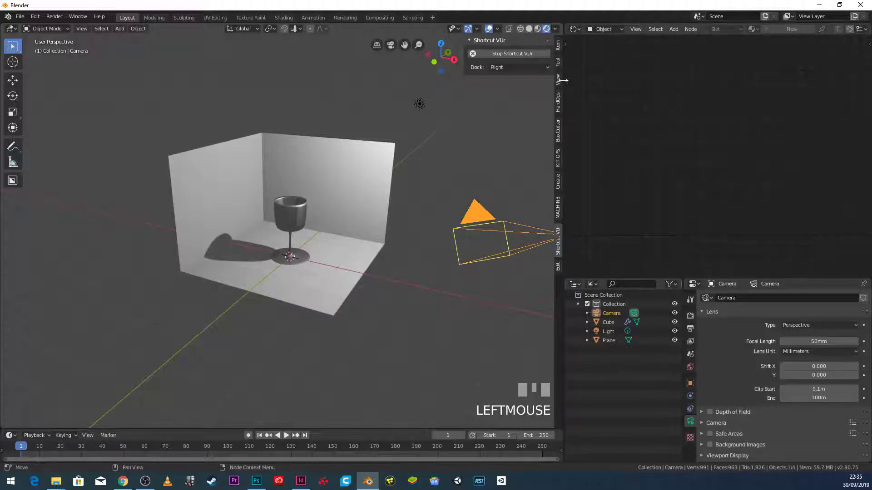
click(566, 85)
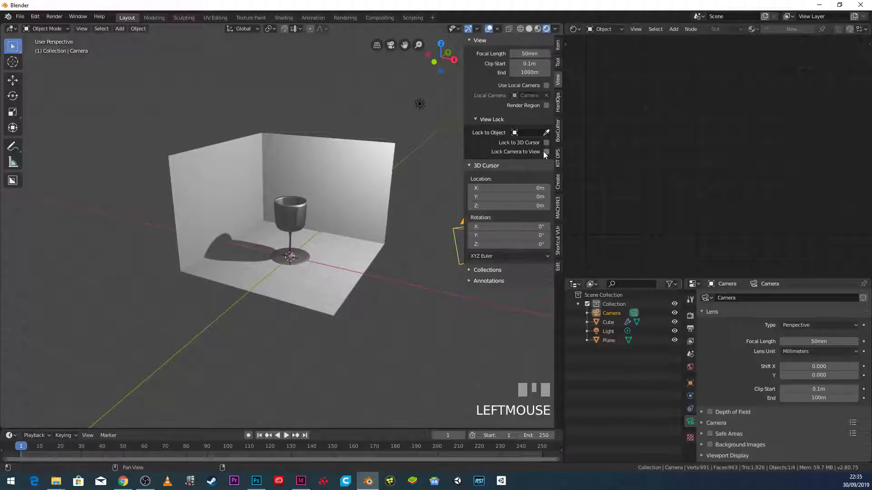
click(549, 155)
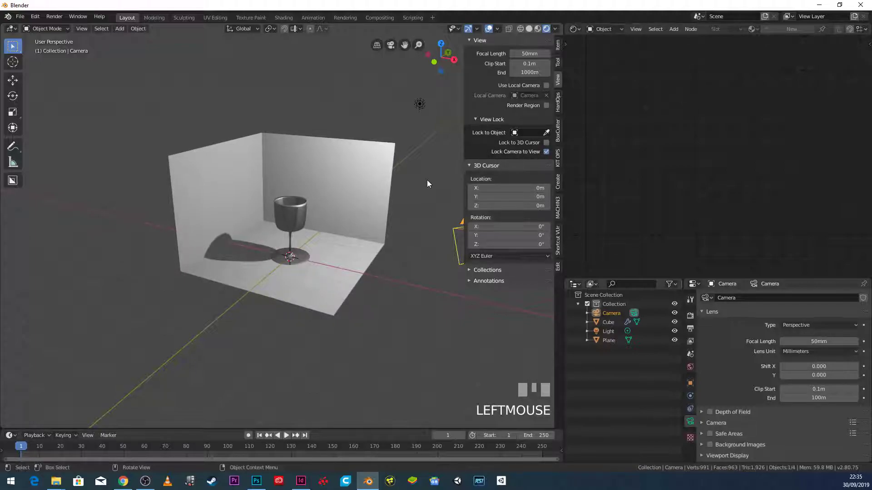
key(KP_0)
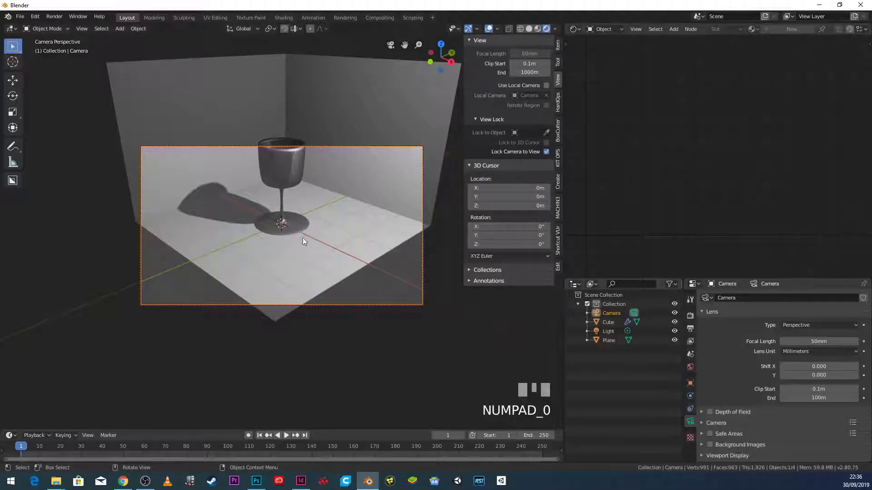
drag(335, 226, 550, 155)
Step: Release the camera lock and check the framing from the camera view
scroll(up, 3)
click(550, 155)
scroll(up, 3)
scroll(down, 3)
scroll(down, 3)
key(KP_0)
scroll(up, 3)
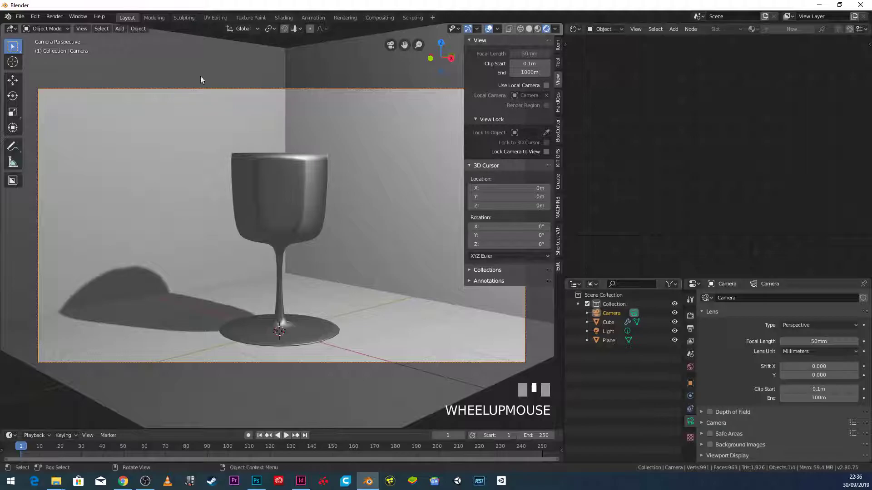
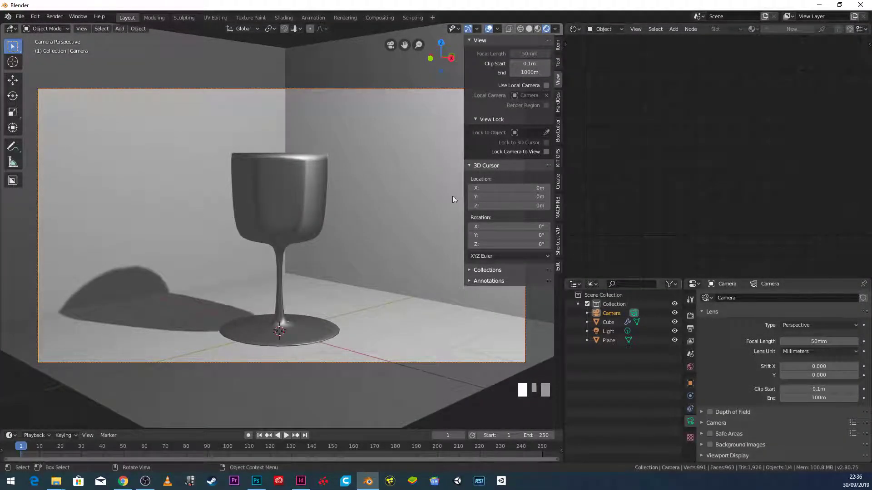
Step: Move the wine glass 1.75 m back along Y toward the rear wall
drag(234, 260, 308, 208)
click(309, 208)
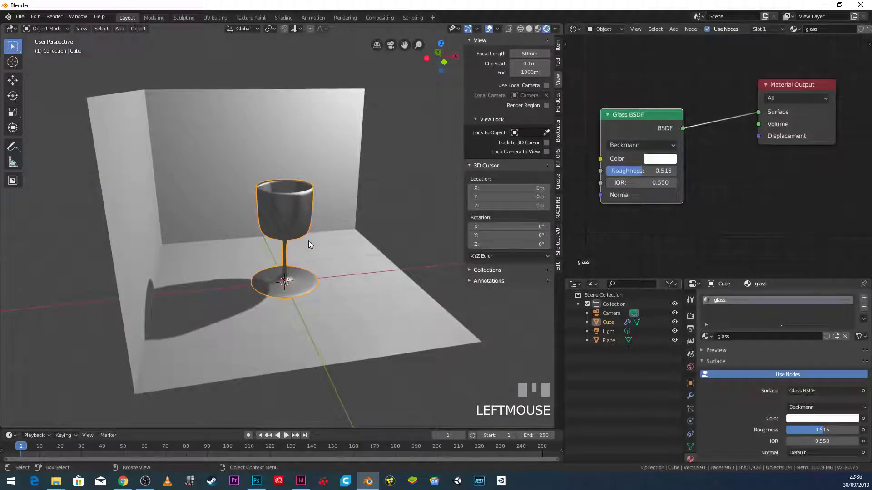
key(g)
click(281, 224)
drag(336, 265, 323, 269)
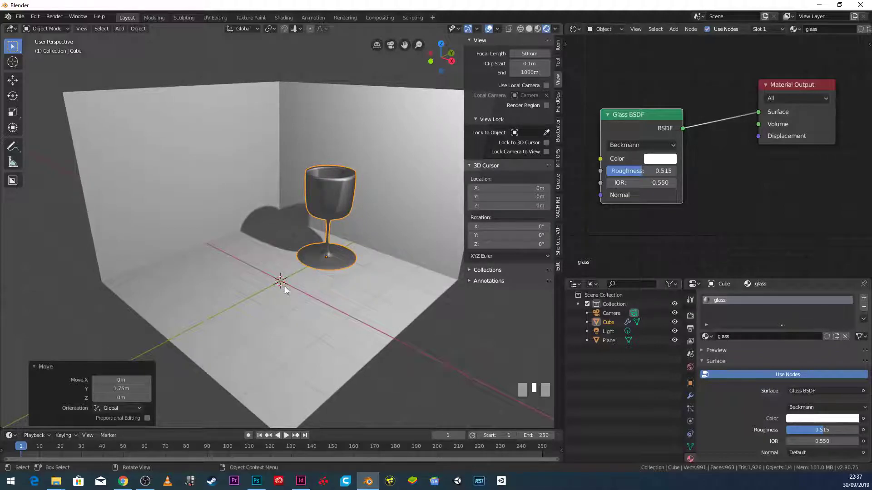
middle_click(283, 307)
scroll(up, 3)
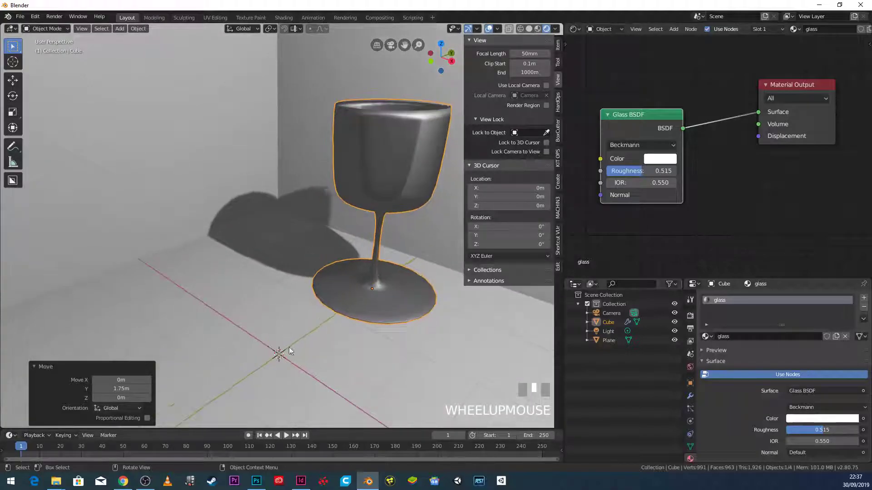
Step: Add a new mesh plane at the origin and view it along the floor
key(shift+a)
drag(284, 300, 348, 354)
scroll(down, 3)
drag(348, 354, 286, 353)
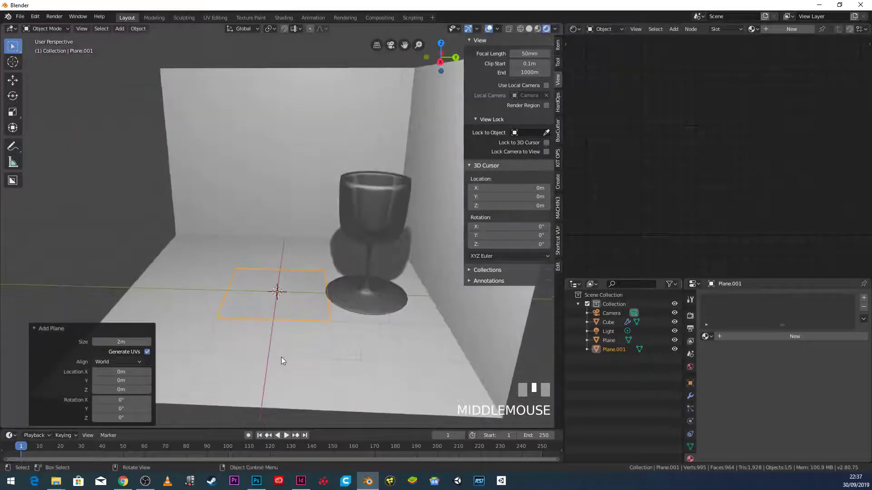
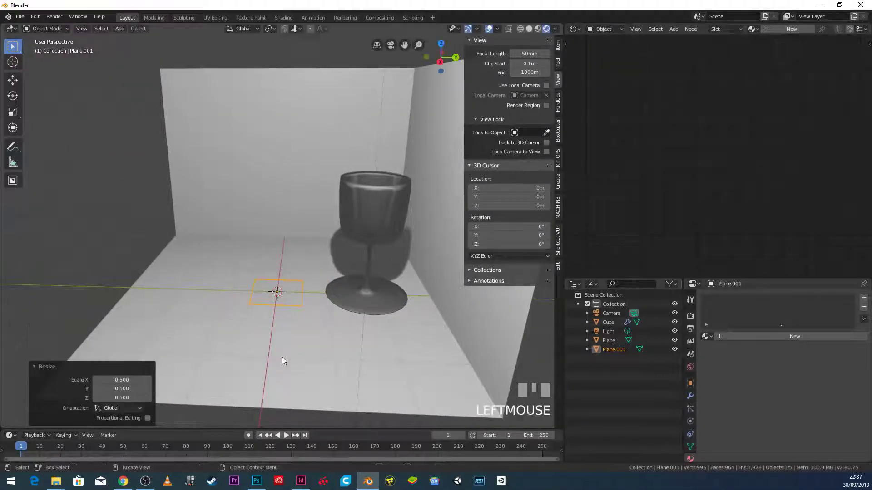
scroll(up, 3)
drag(291, 358, 321, 314)
scroll(up, 3)
scroll(down, 3)
scroll(up, 3)
scroll(down, 3)
Step: Bring the half-size plane into view in front of the wine glass and switch it to mesh editing
drag(318, 354, 327, 279)
click(327, 279)
drag(313, 300, 300, 245)
click(301, 245)
drag(292, 255, 295, 314)
scroll(up, 3)
scroll(up, 3)
key(g)
click(295, 313)
drag(295, 314, 371, 333)
Step: Enter Edit Mode on Plane.001 with the view set around it
scroll(up, 3)
scroll(down, 3)
middle_click(375, 333)
drag(239, 339, 248, 309)
key(Tab)
Step: Subdivide the plane with 5 cuts into a 6×6 grid of 36 faces
drag(281, 319, 227, 31)
scroll(up, 3)
drag(227, 31, 205, 30)
drag(204, 30, 151, 364)
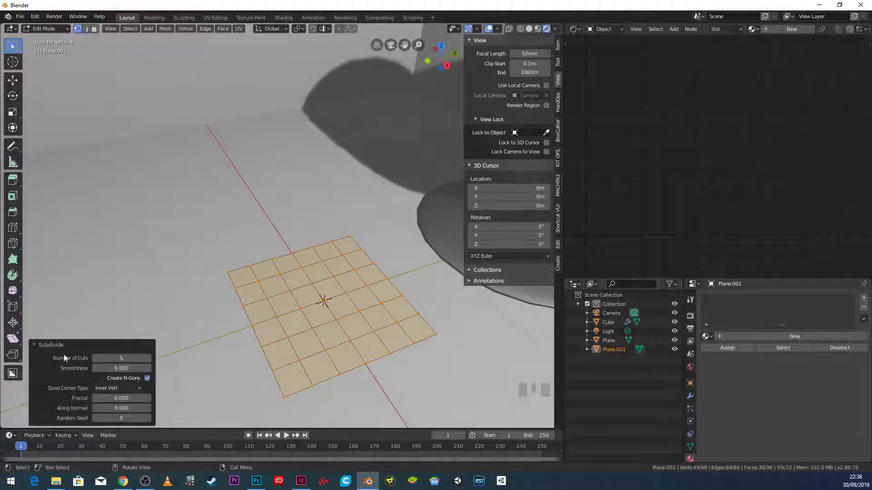
click(39, 349)
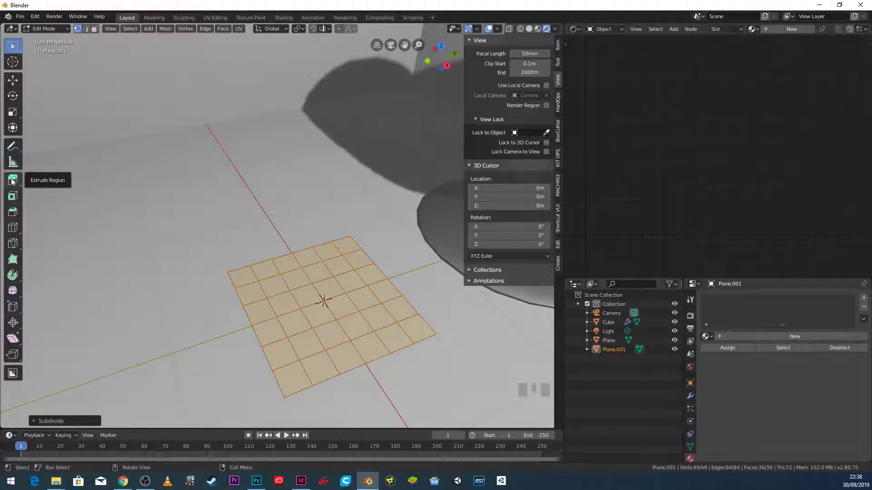
drag(14, 181, 356, 348)
drag(356, 348, 290, 282)
Step: Circle-select the grid's inner 16 faces and bring up the delete options for them
key(alt+a)
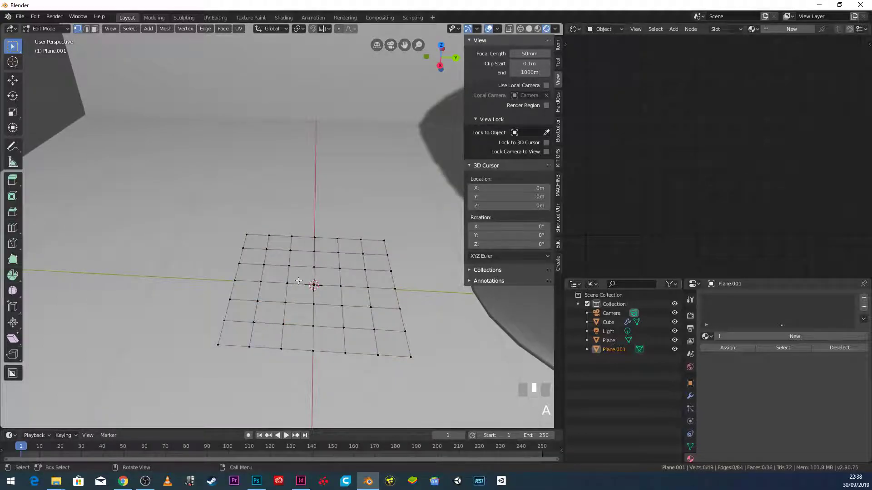
key(c)
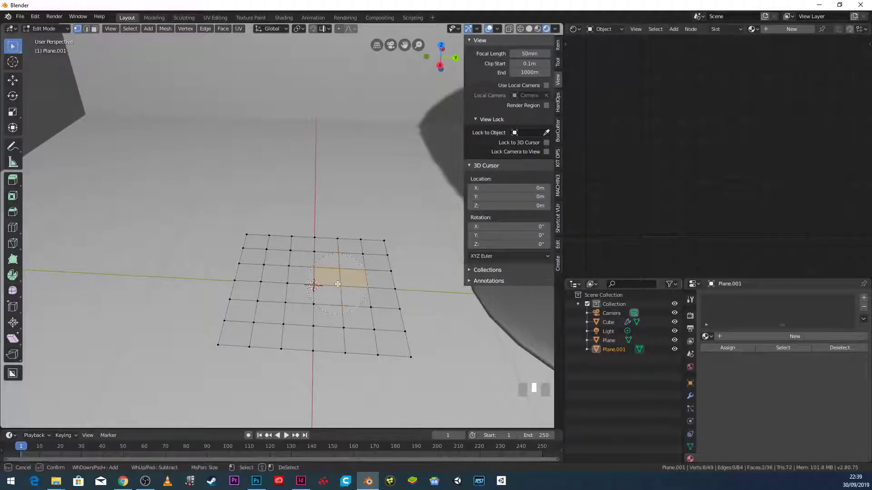
drag(281, 269, 326, 274)
right_click(325, 274)
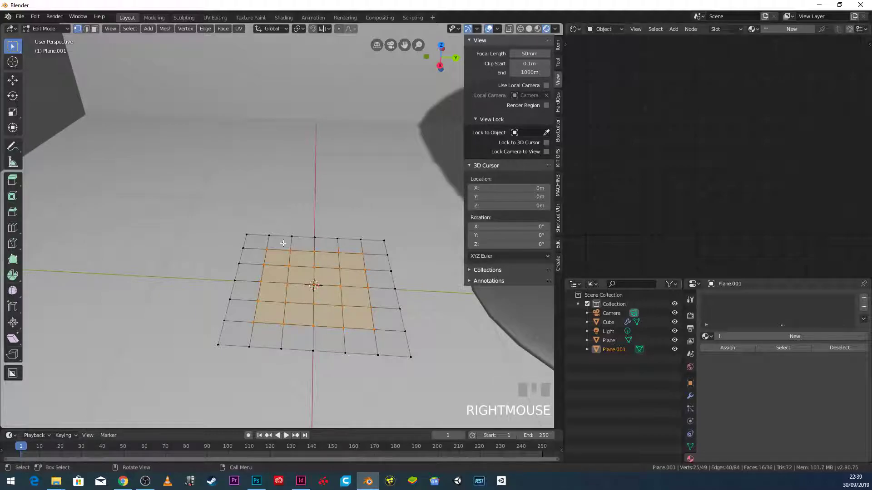
key(x)
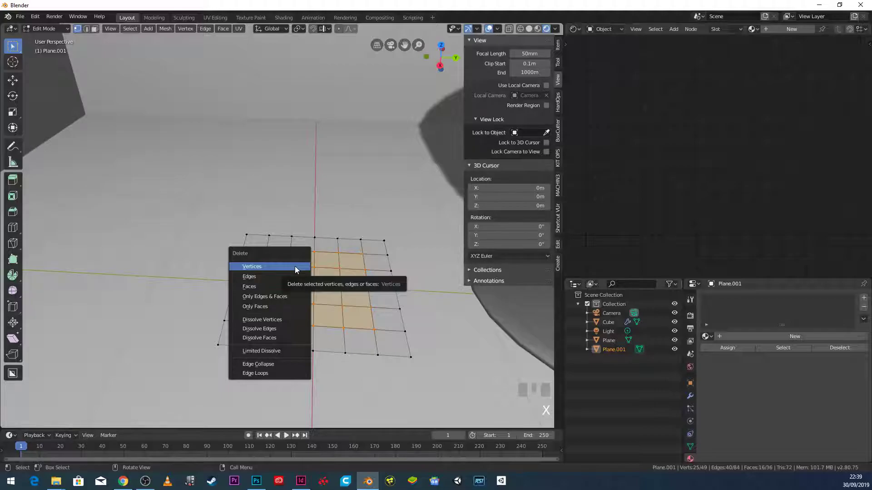
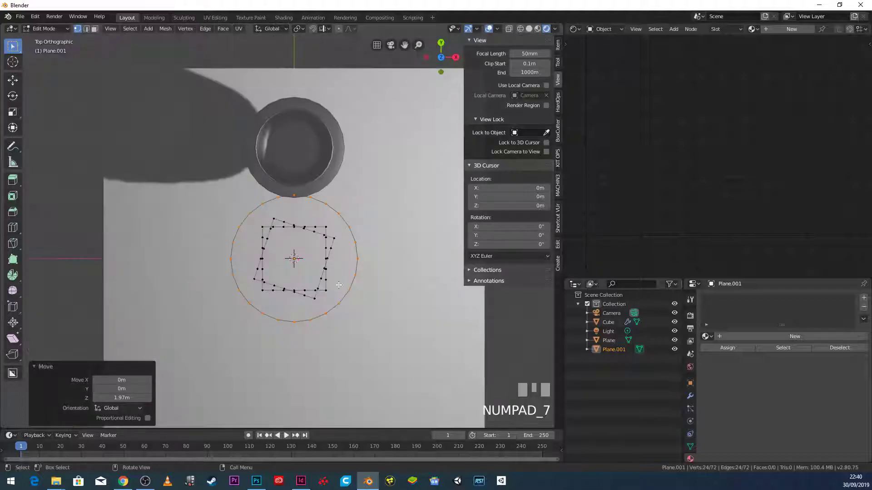
Step: Scale the raised upper vertex ring down to about 0.68
key(s)
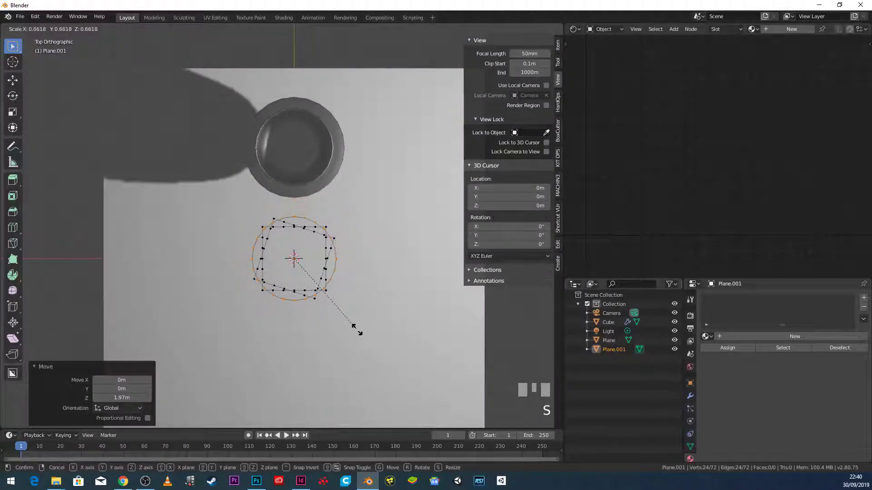
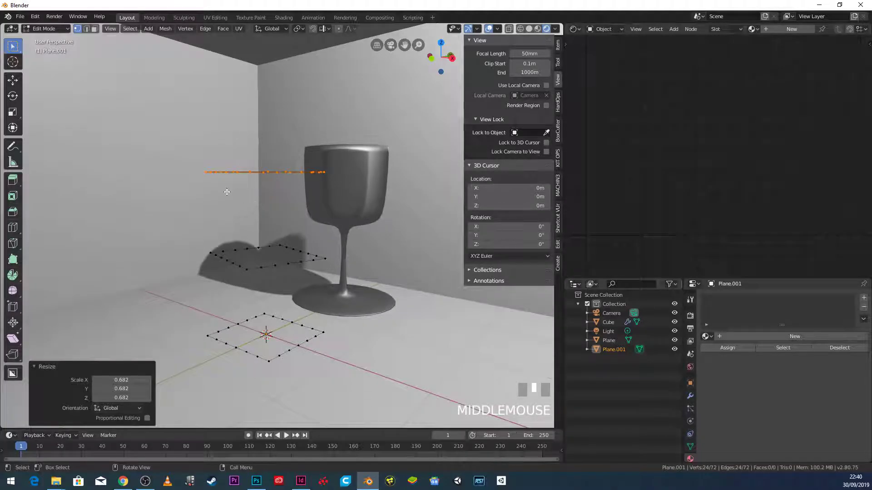
Step: Box-select the stacked rings and add the floor ring to the selection for bridging
key(b)
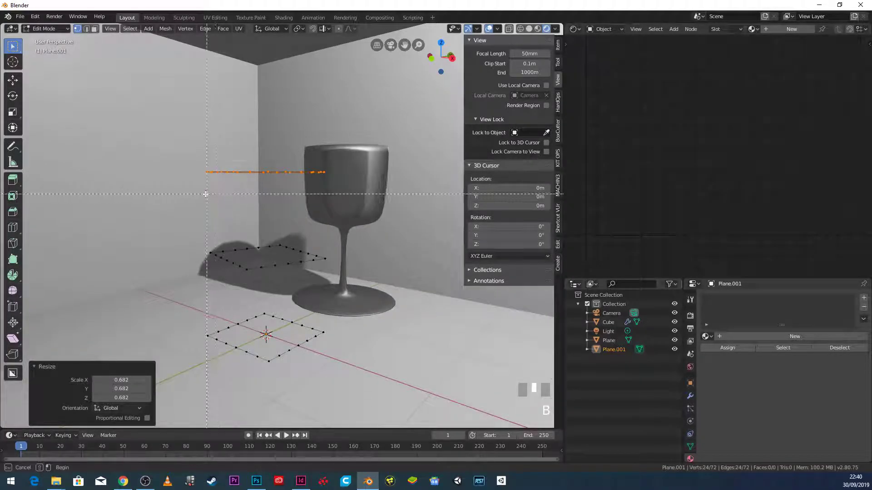
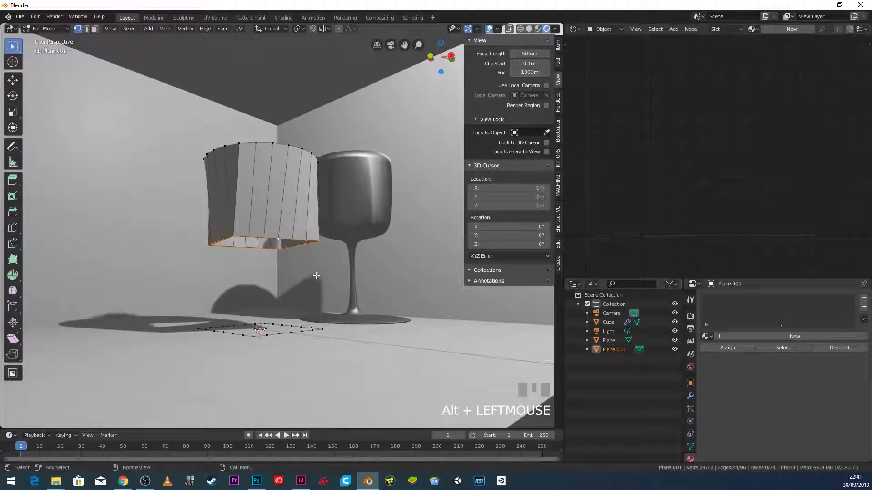
drag(308, 260, 316, 334)
scroll(up, 3)
scroll(up, 3)
scroll(up, 3)
scroll(up, 3)
scroll(up, 3)
scroll(up, 3)
click(316, 334)
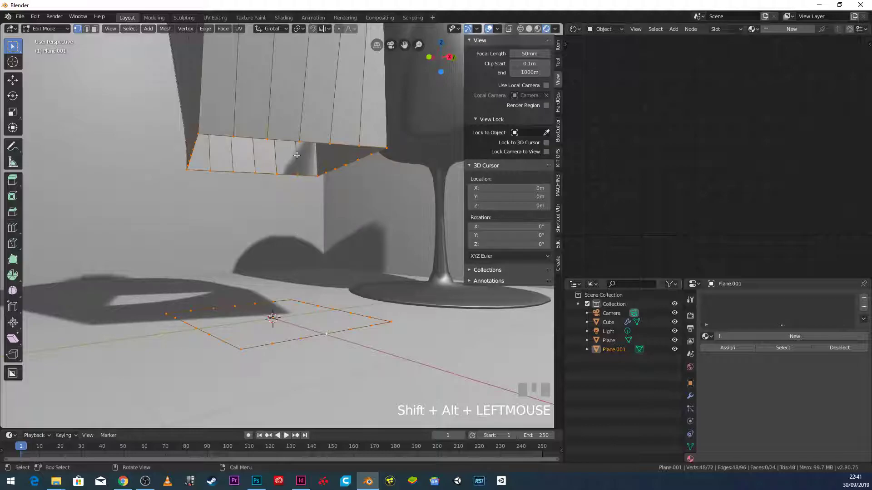
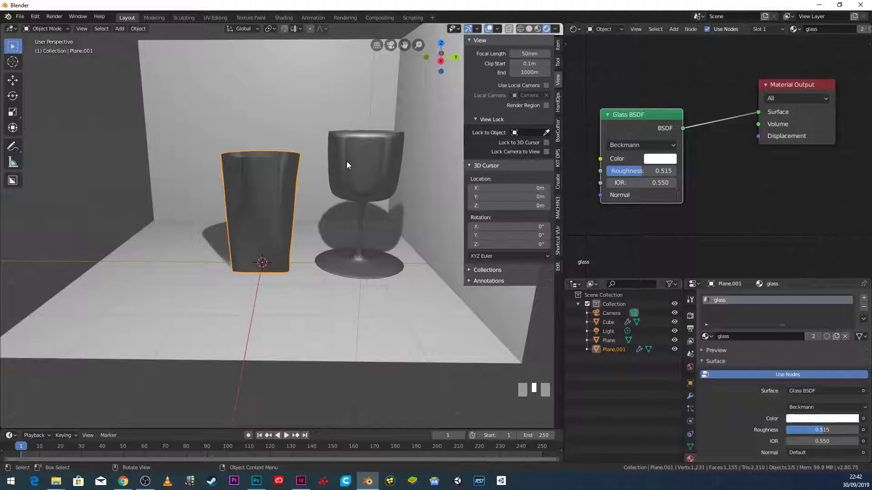
Step: Orbit and zoom the viewport to inspect the glass tumbler beside the wine glass
drag(267, 187, 304, 182)
middle_click(315, 208)
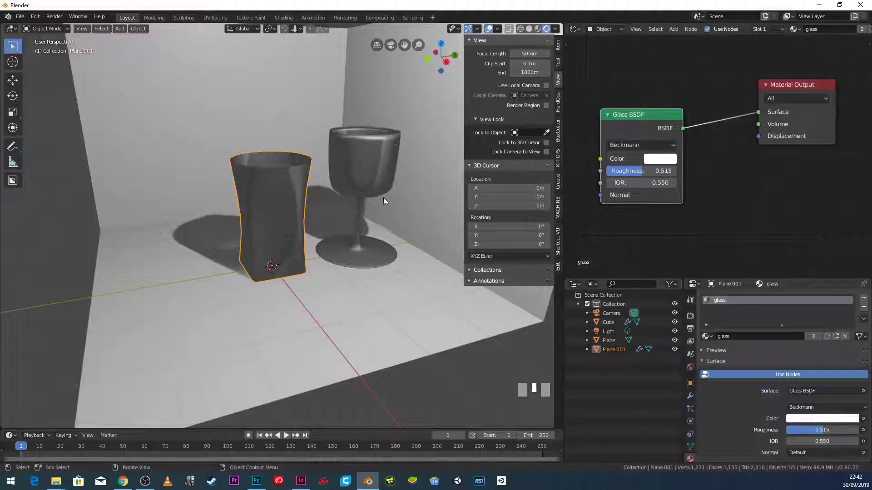
drag(360, 177, 269, 204)
drag(269, 204, 236, 220)
scroll(down, 3)
scroll(up, 3)
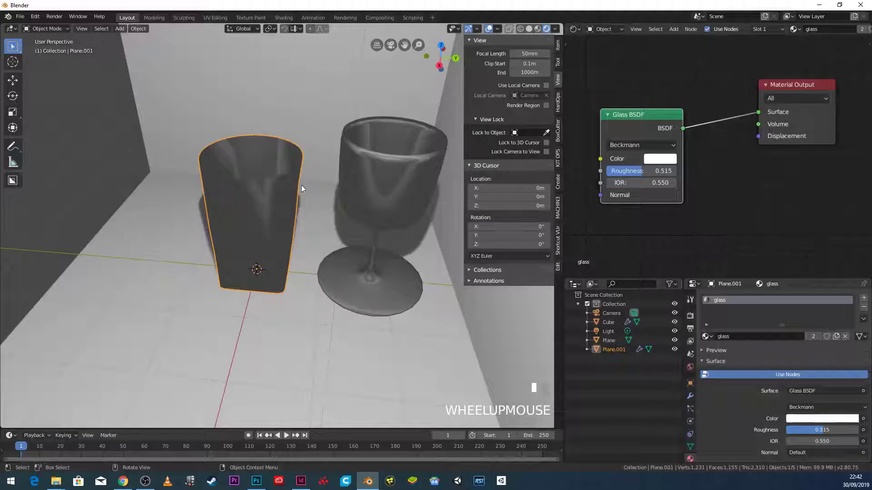
click(288, 241)
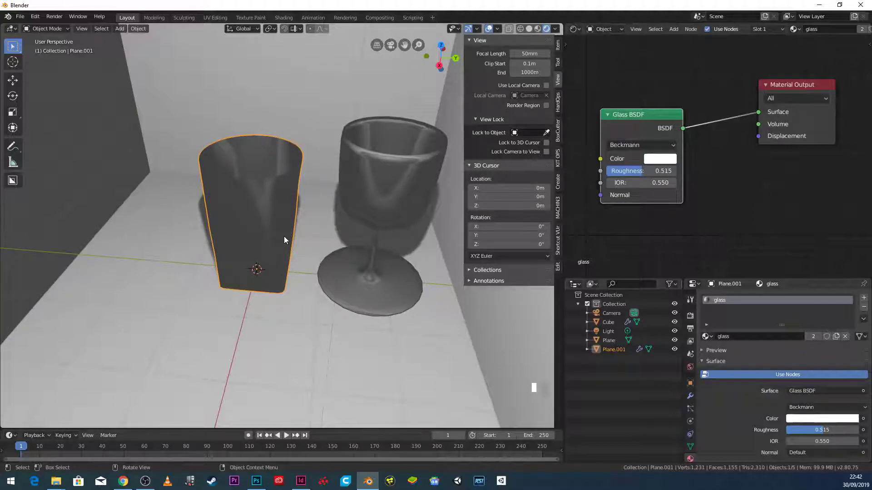